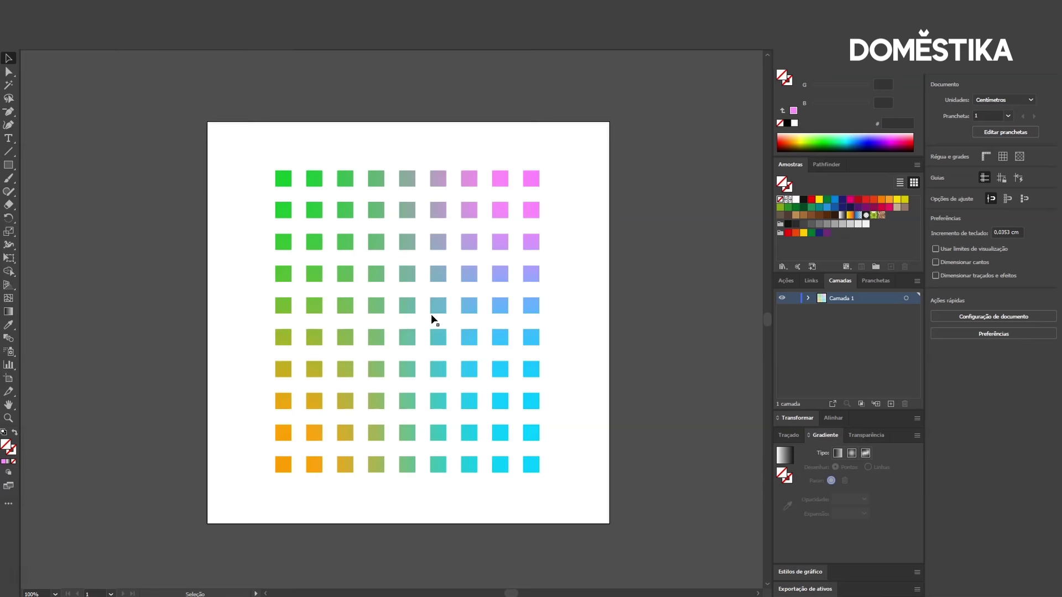
Step: Scroll and pan around the artboard to reposition the grid in the window
scroll("up", 3)
scroll("down", 3)
scroll("up", 3)
scroll("down", 3)
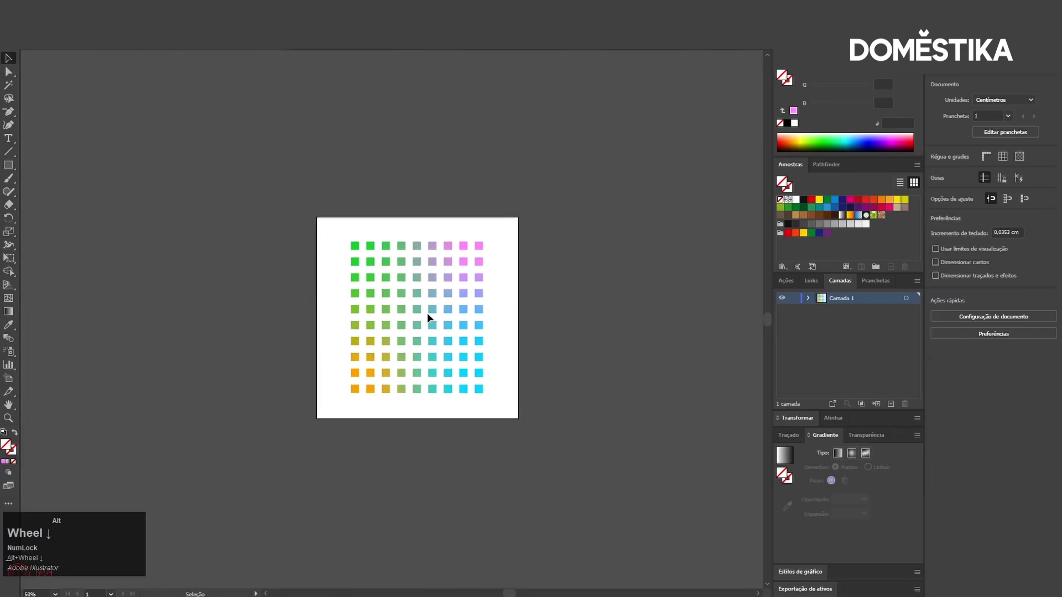
scroll("up", 3)
key("space")
left_click(437, 264)
key("space")
left_click(441, 264)
key("space")
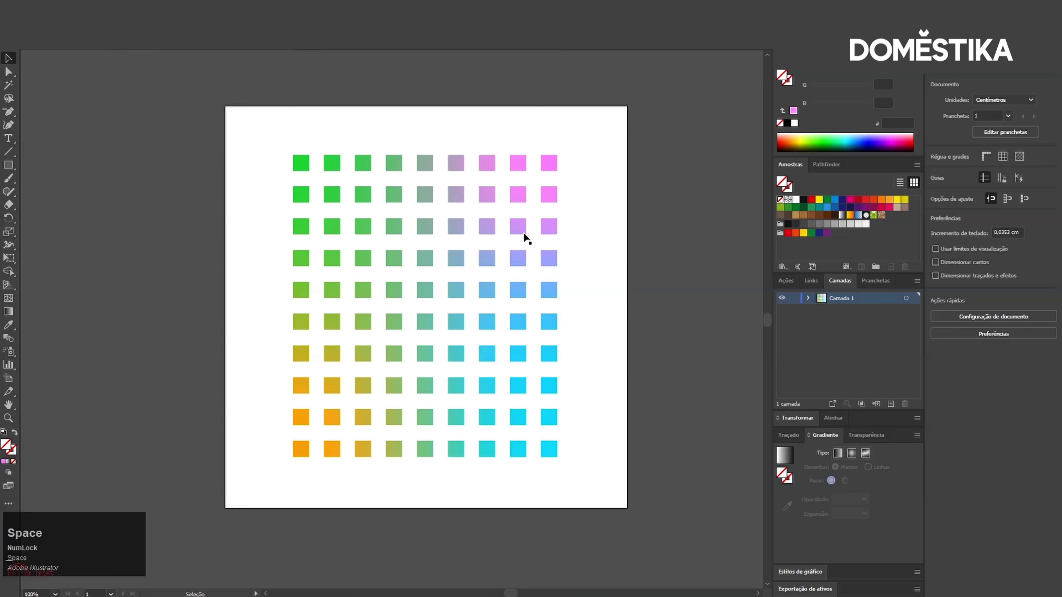
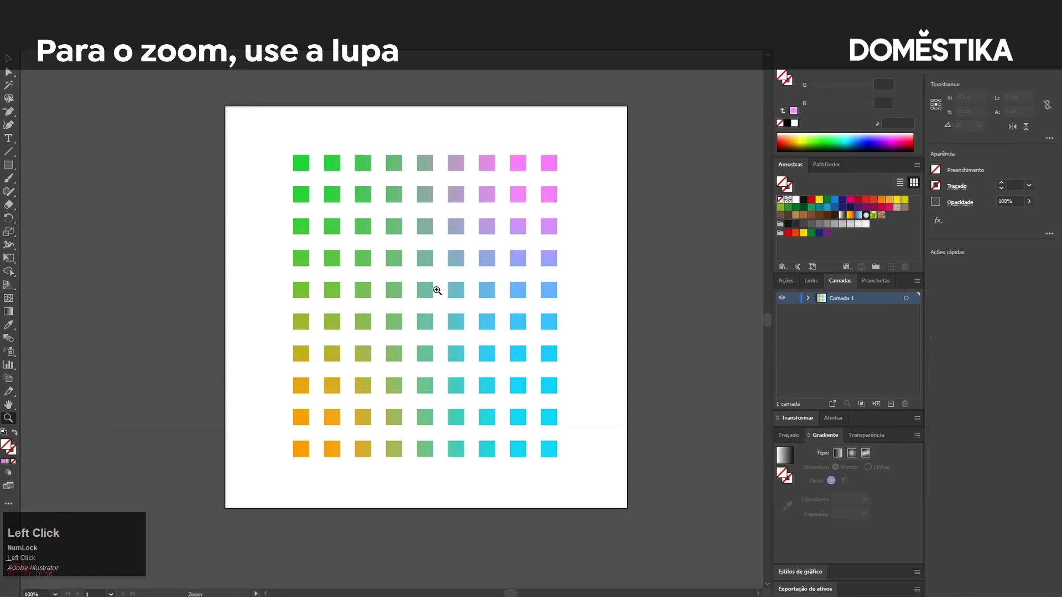
Step: Zoom in on the middle of the grid with the Zoom tool, then Alt-zoom back out twice
left_click(432, 294)
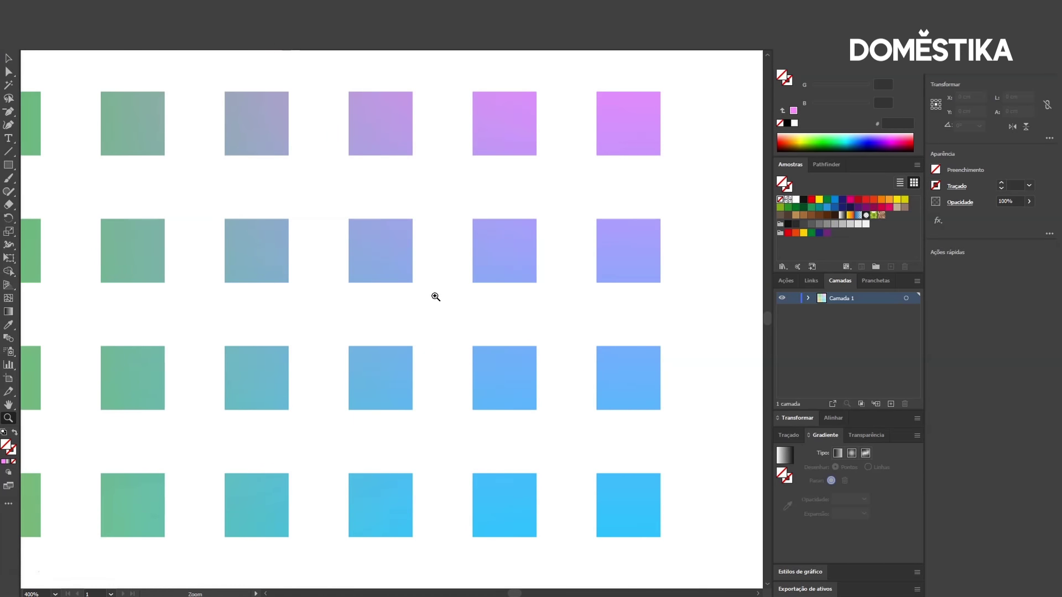
left_click(436, 298)
left_click(436, 297)
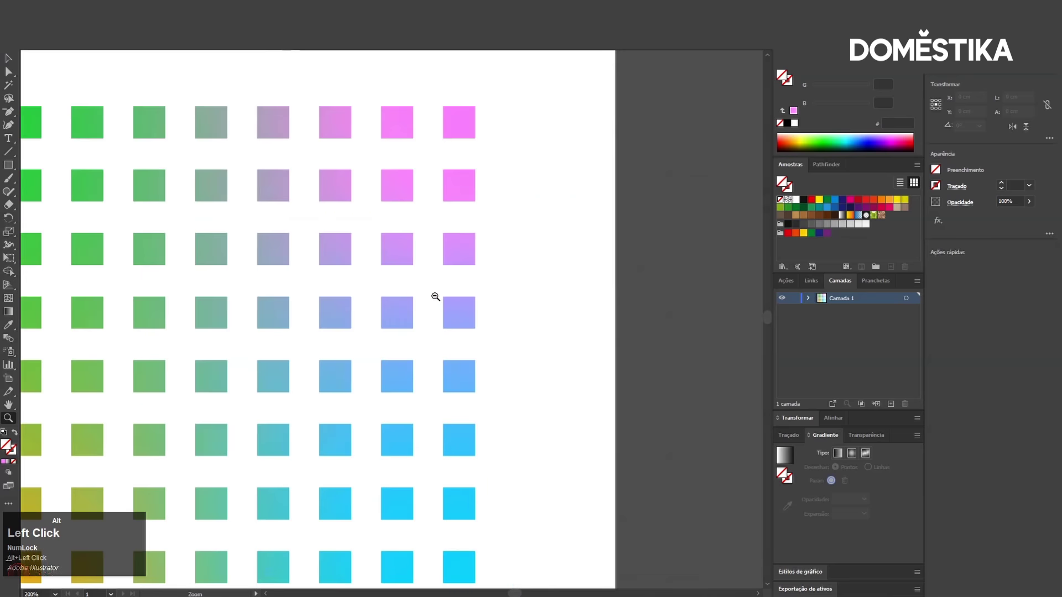
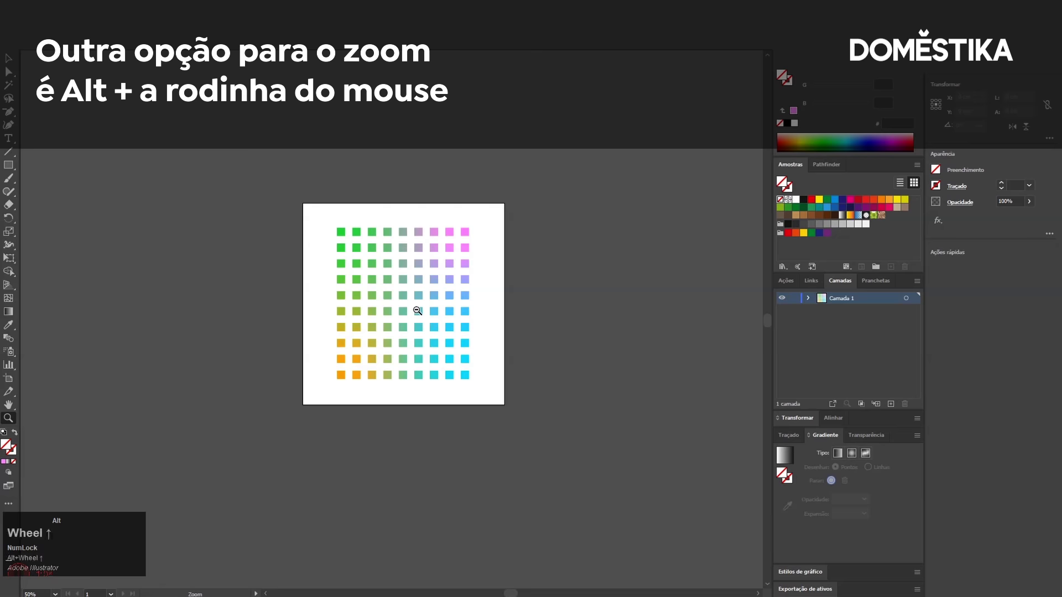
Step: Alt-scroll over the top-right pink squares to zoom in close on them
scroll("up", 3)
scroll("down", 3)
scroll("up", 3)
scroll("down", 3)
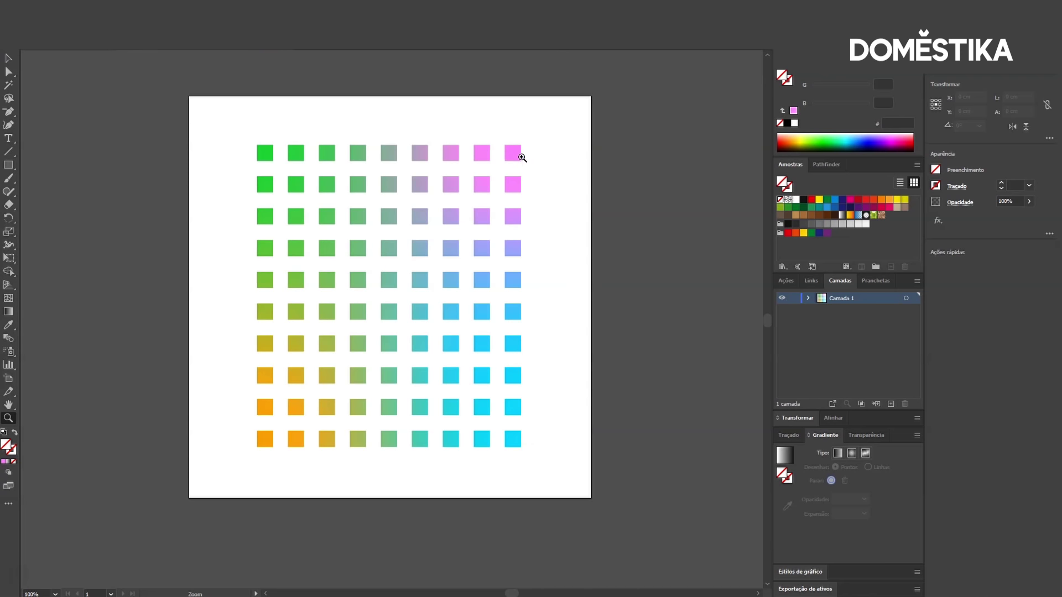
scroll("up", 3)
Step: Alt-scroll in on the orange bottom-left squares, then back out to show the whole artboard
scroll("down", 3)
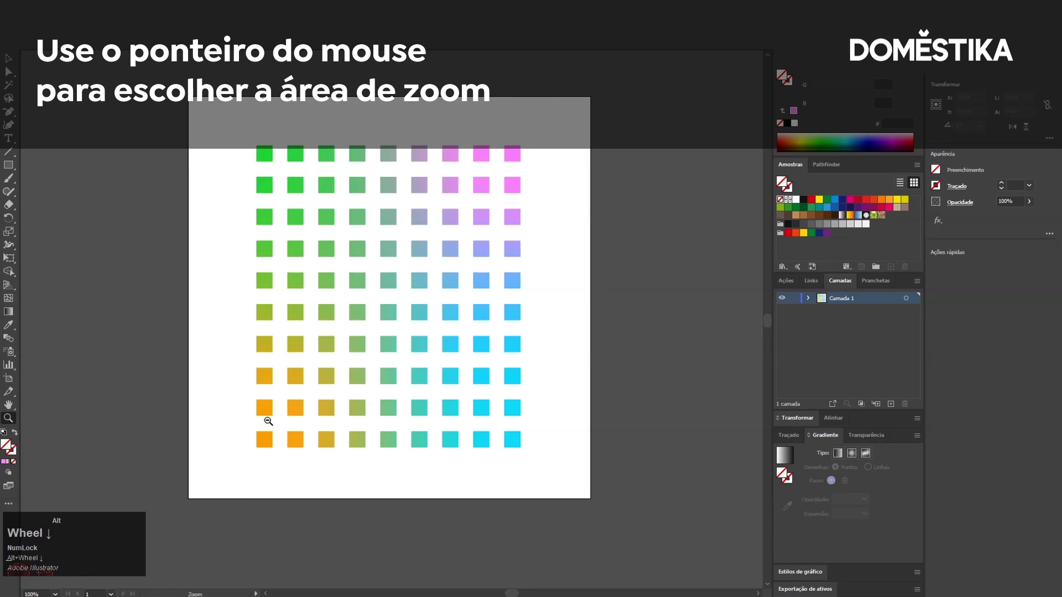
scroll("up", 3)
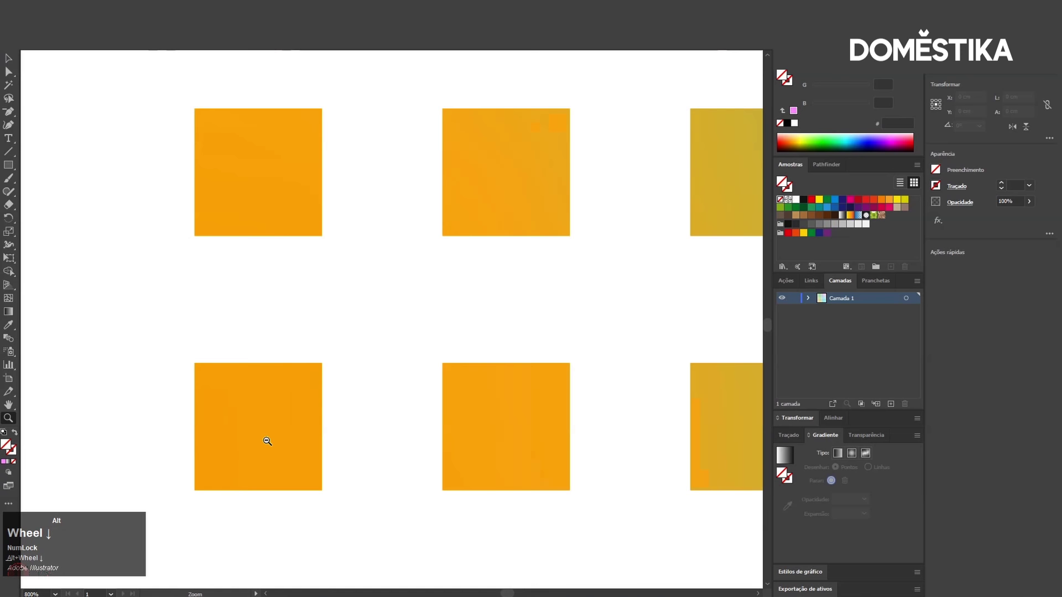
scroll("down", 3)
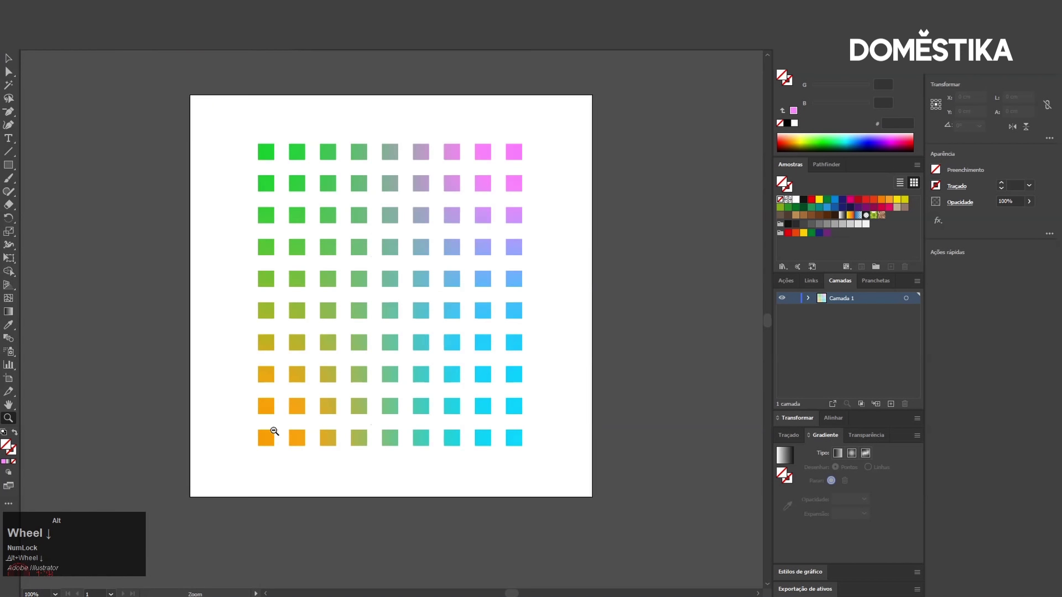
scroll("up", 3)
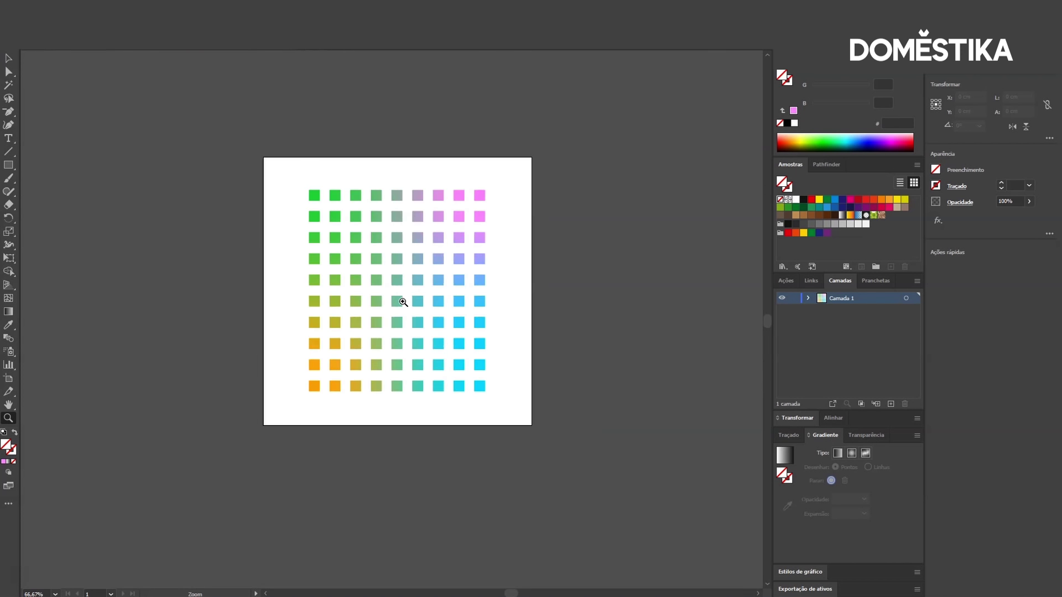
scroll("up", 3)
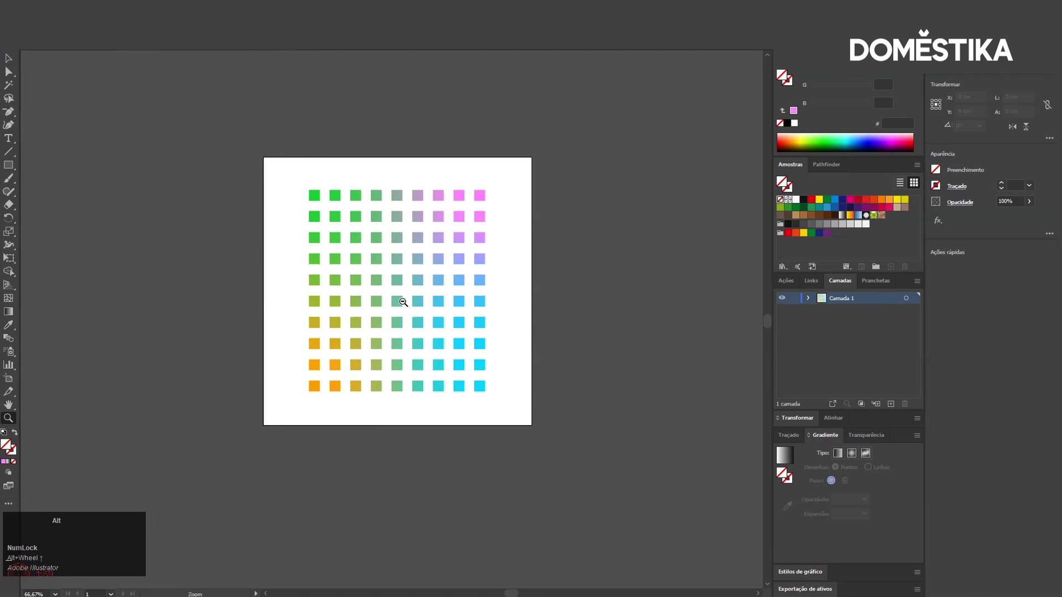
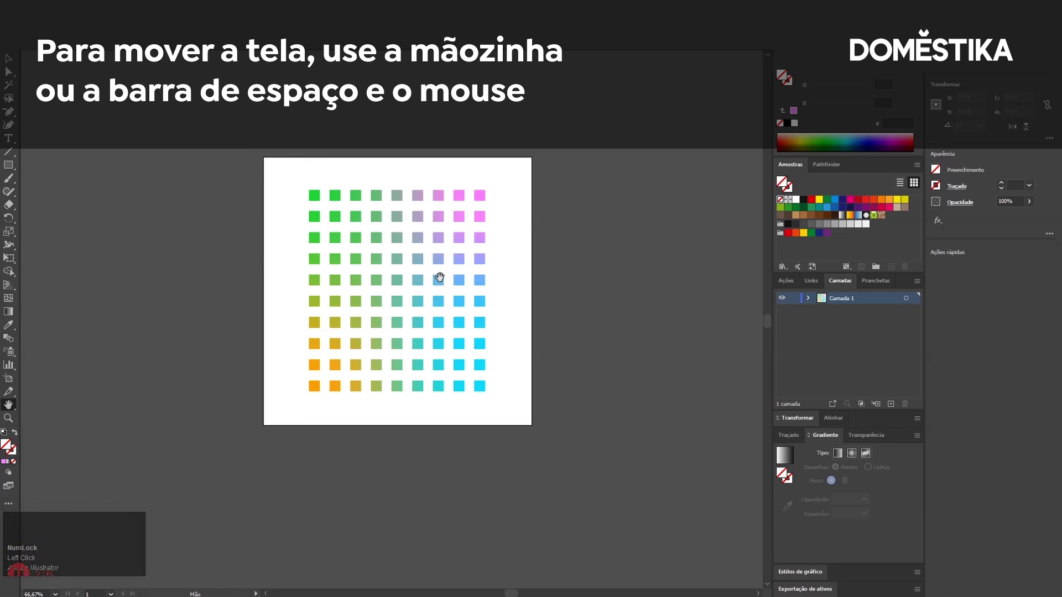
Step: Pan the artboard view with the Hand tool and Spacebar, then zoom in
left_click(415, 295)
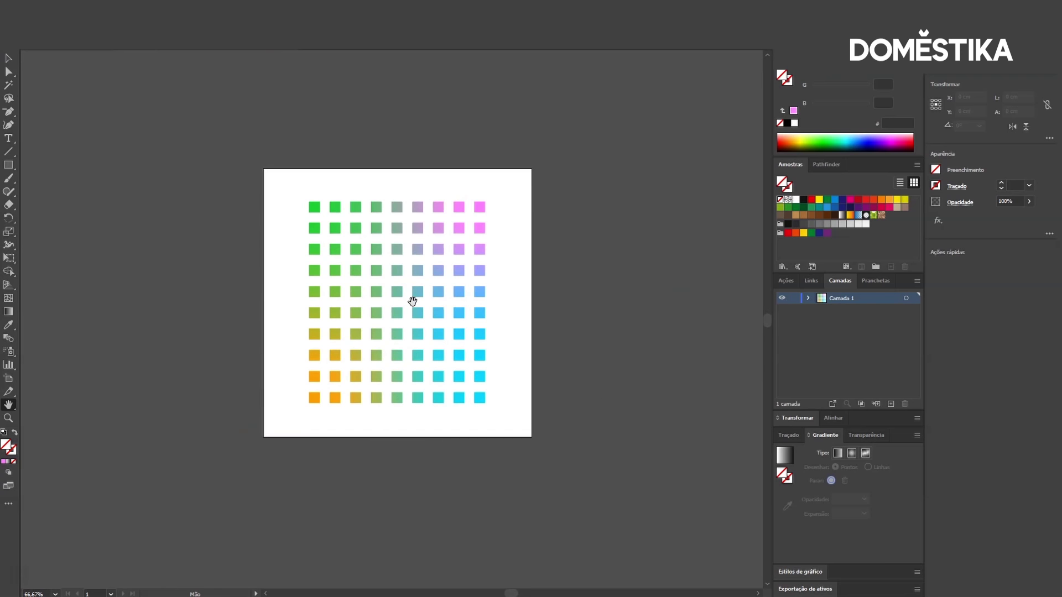
key("space")
left_click(407, 273)
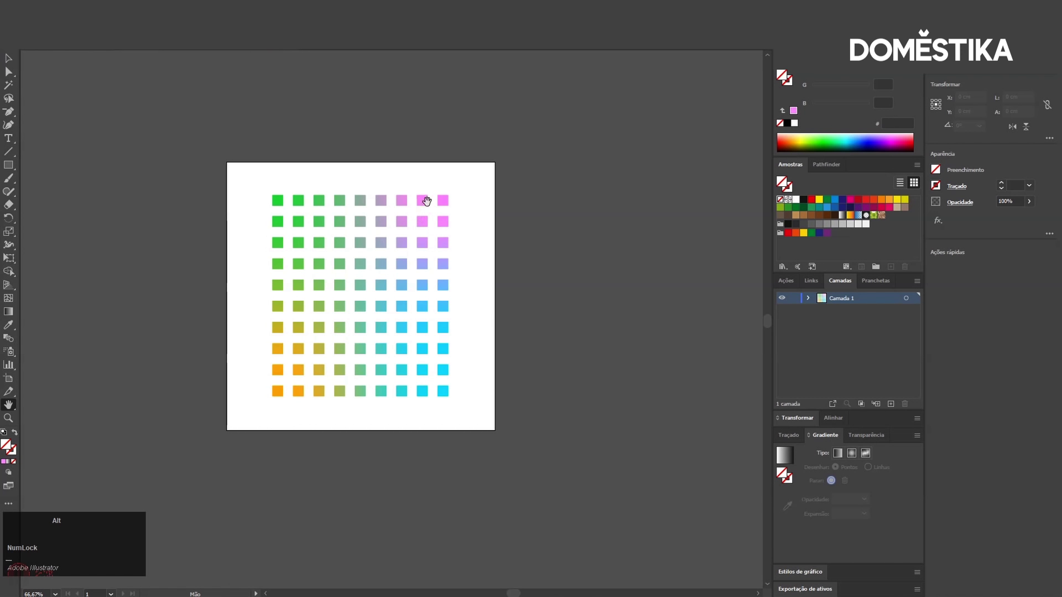
scroll("up", 3)
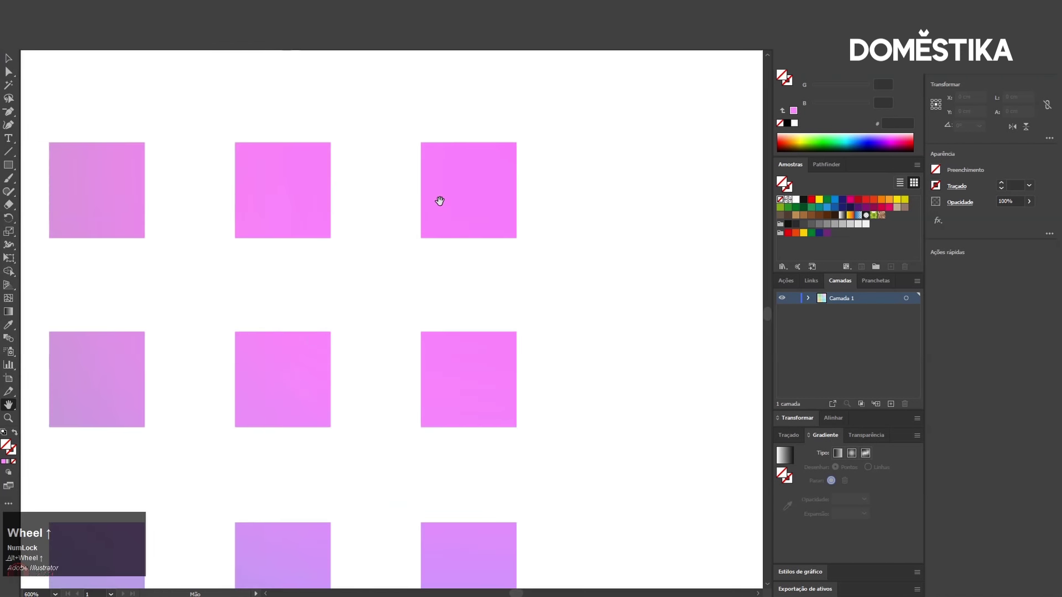
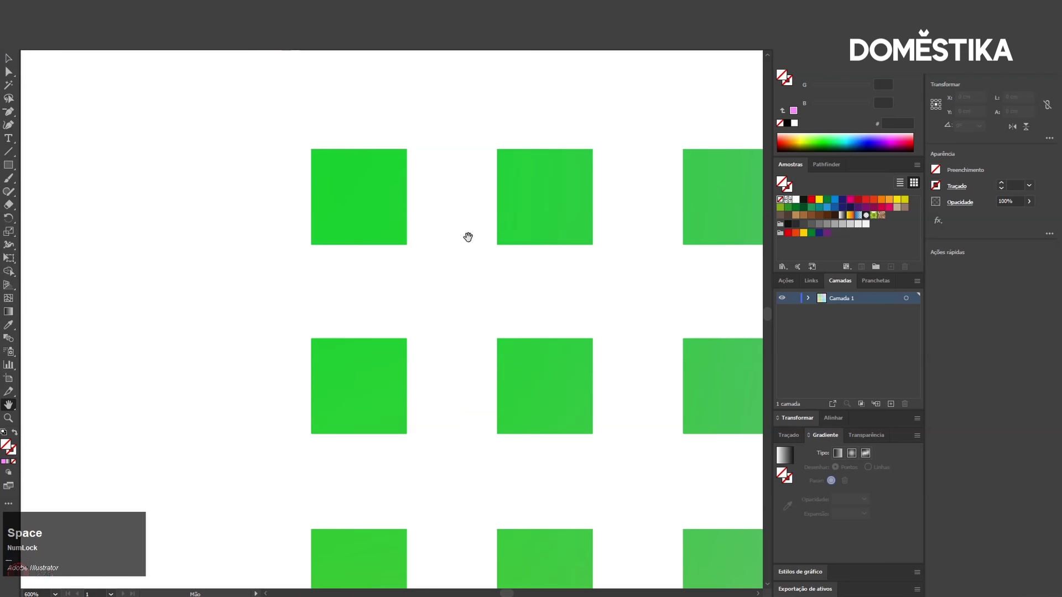
Step: Pan again, zoom back out to the full grid, and show the rulers with Ctrl+R
left_click(472, 234)
key("space")
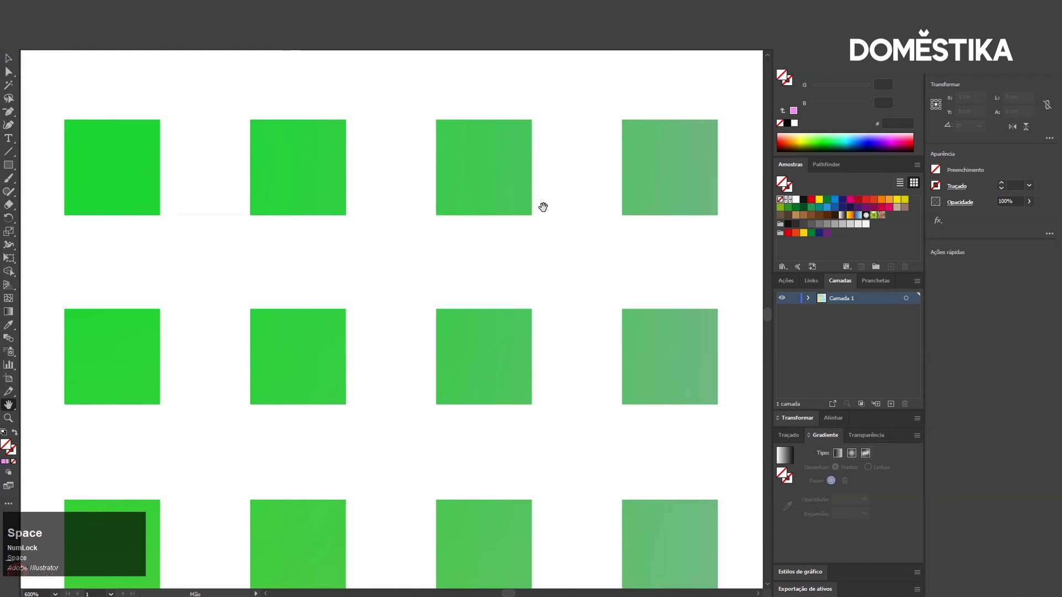
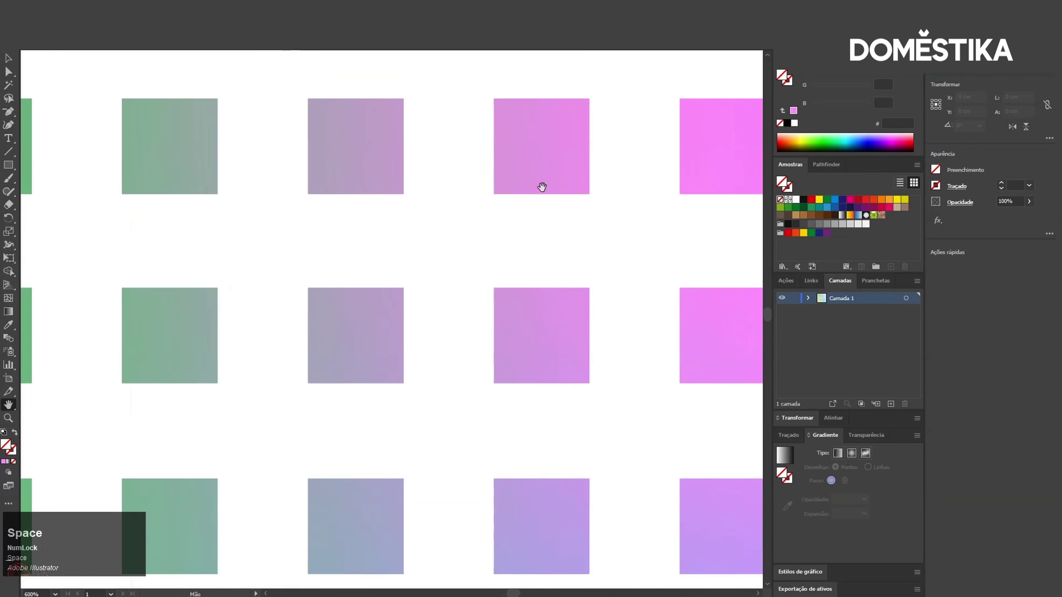
scroll("down", 3)
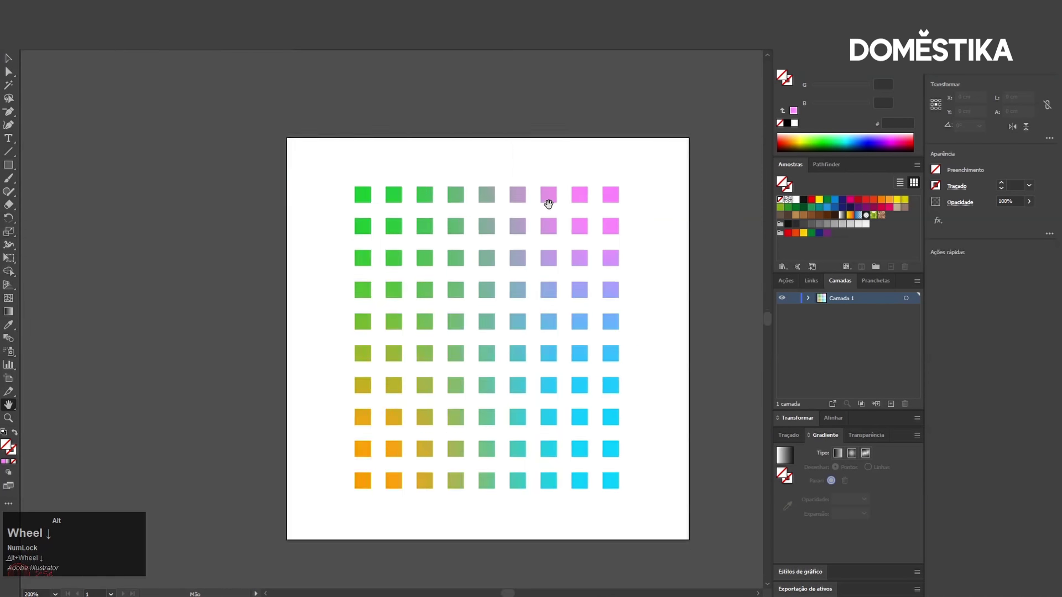
scroll("up", 3)
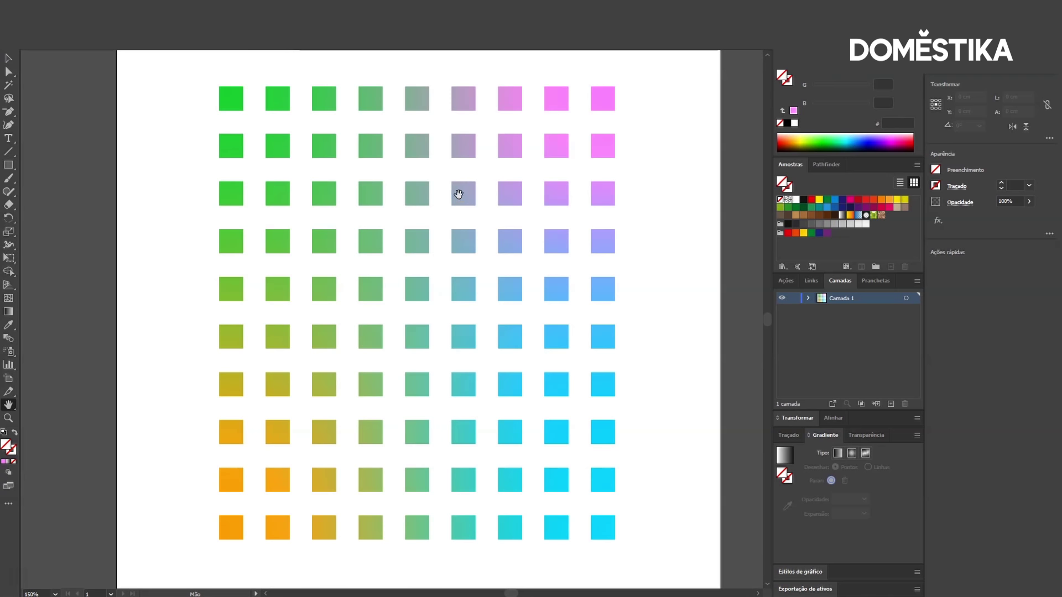
scroll("down", 3)
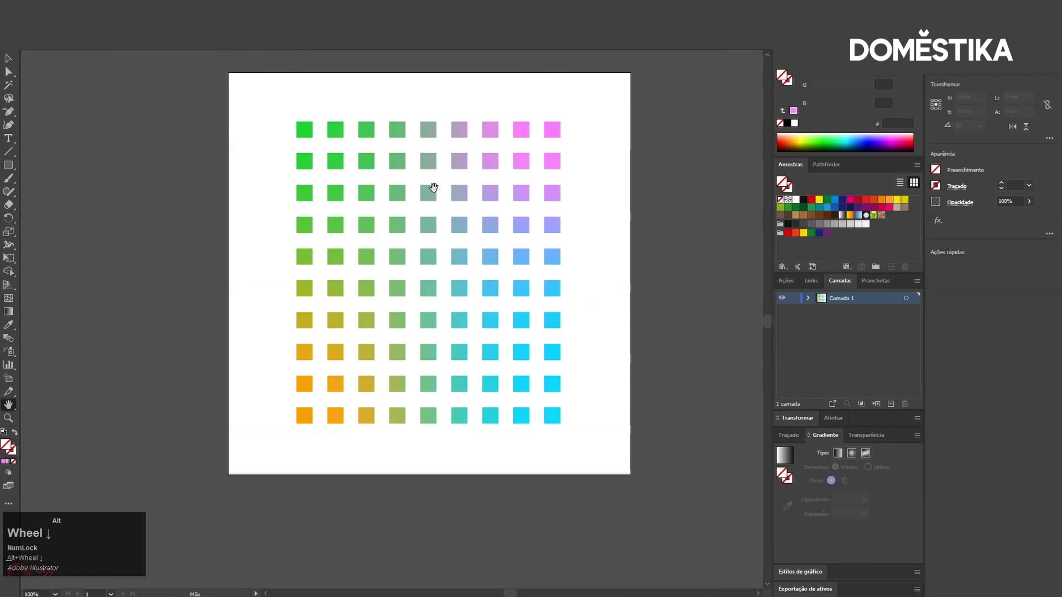
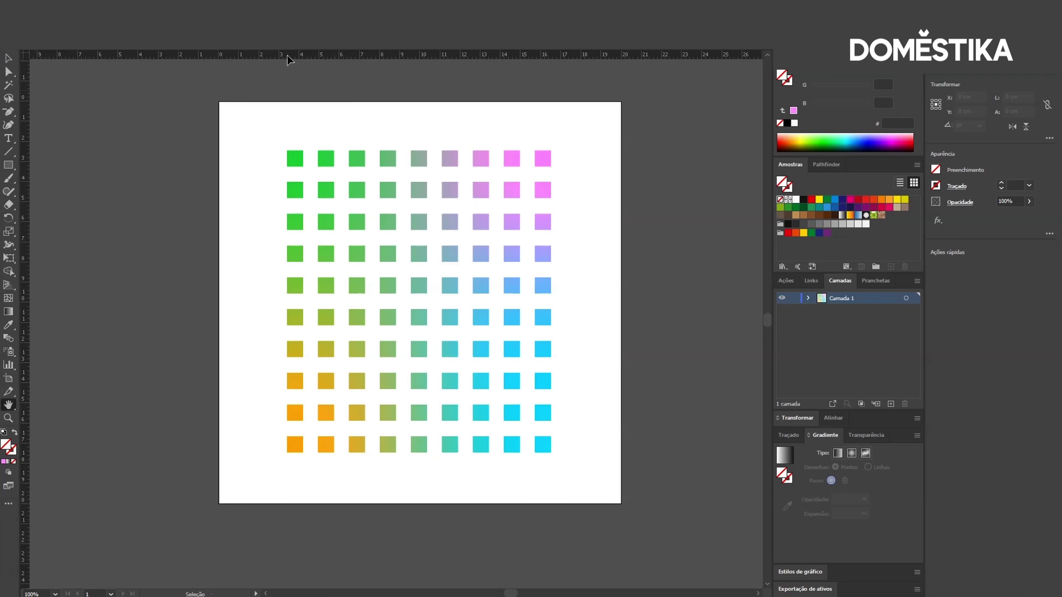
Step: Drag a horizontal guide from the ruler onto the top row of squares and deselect it
left_click_drag(293, 60, 238, 54)
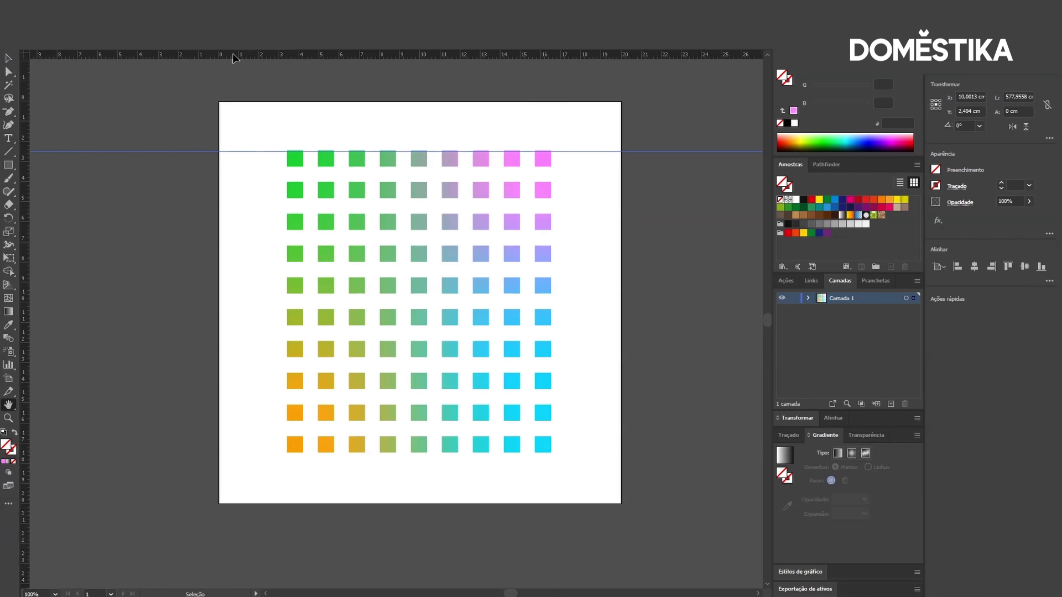
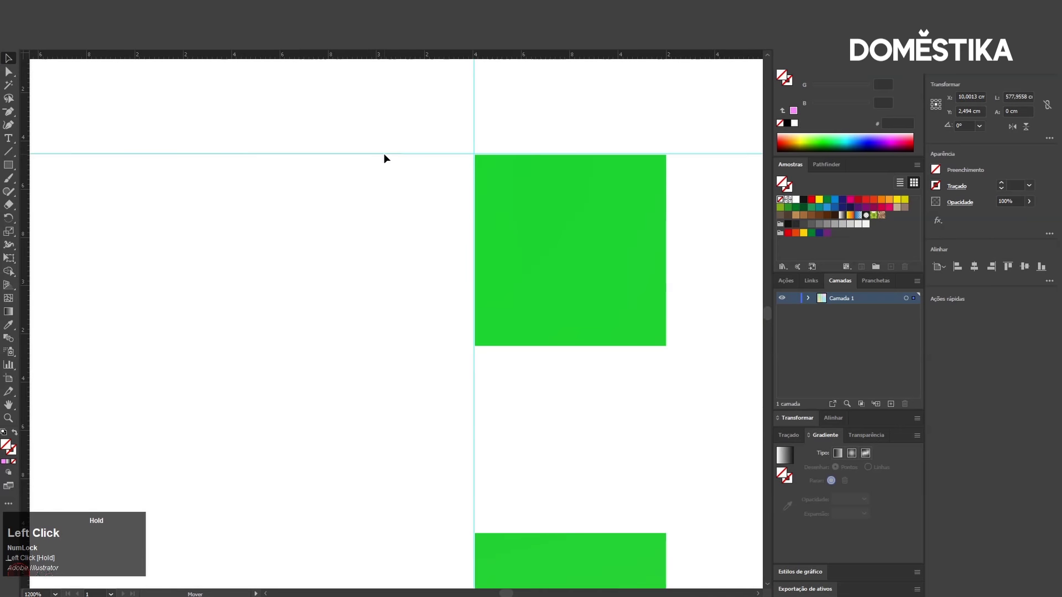
scroll("down", 3)
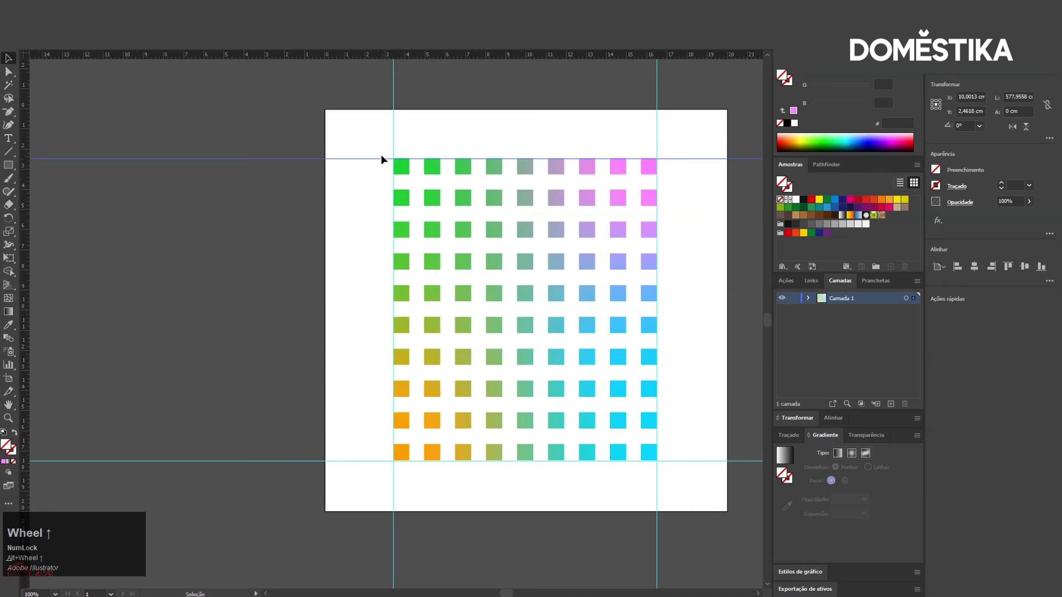
left_click(290, 120)
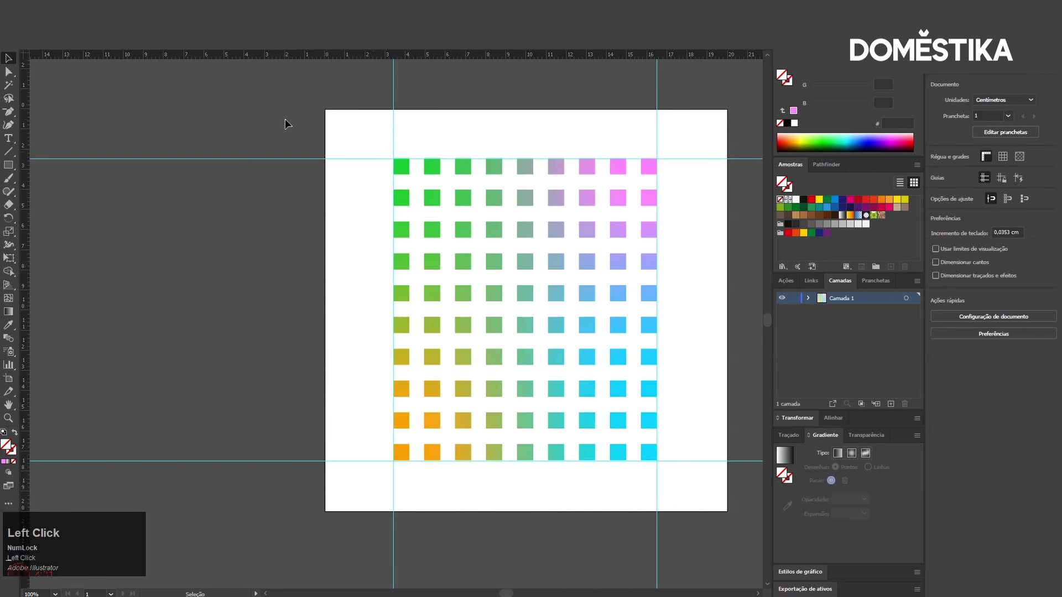
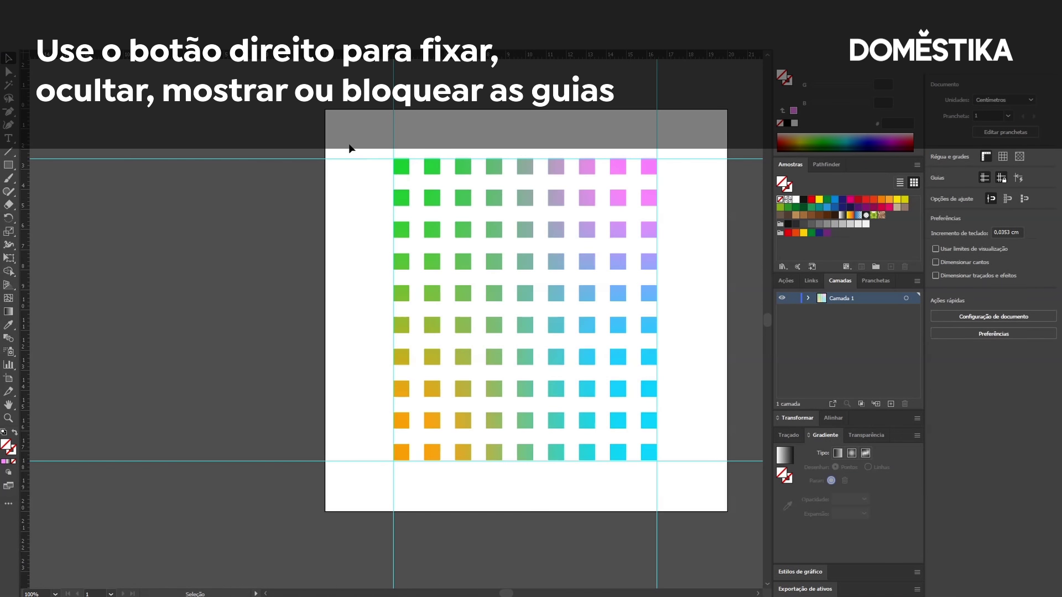
Step: Show the guide lock/hide options via right-click, then pan and add layer Camada 2
right_click(295, 203)
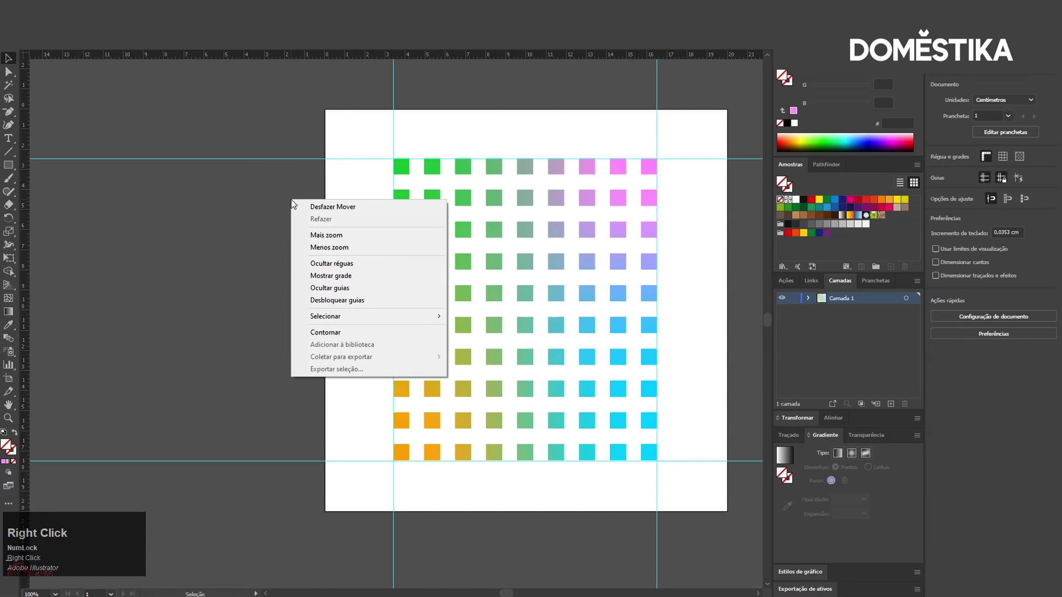
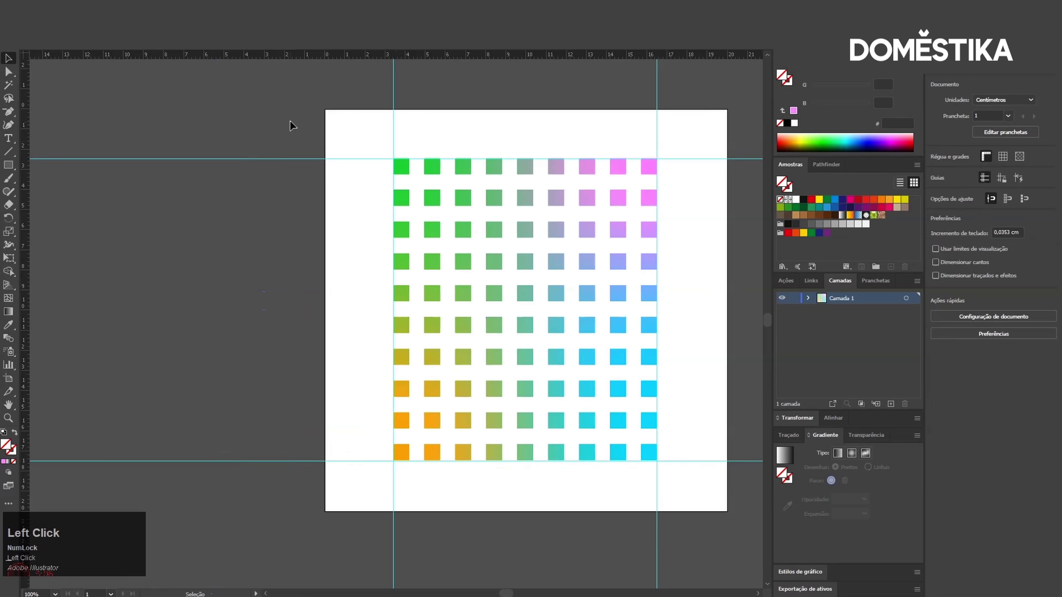
key("space")
left_click(533, 136)
key("space")
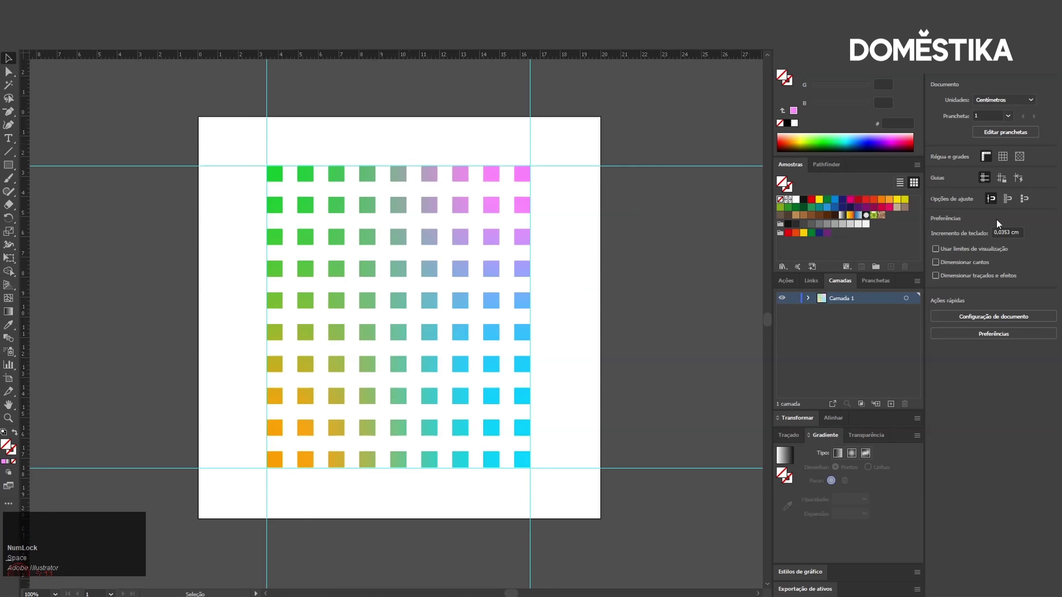